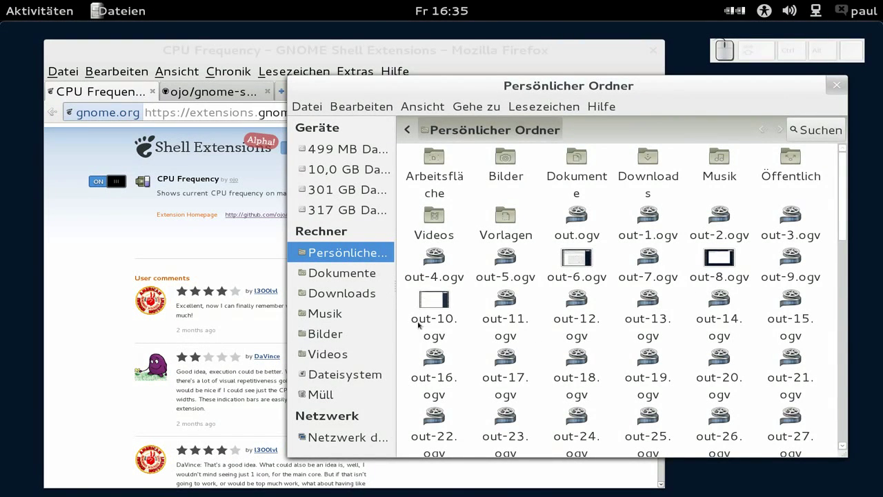
Browse the file system root down to /sys/devices/system/cpu/cpu0/cpufreq.
click(376, 382)
click(721, 271)
click(722, 182)
click(516, 231)
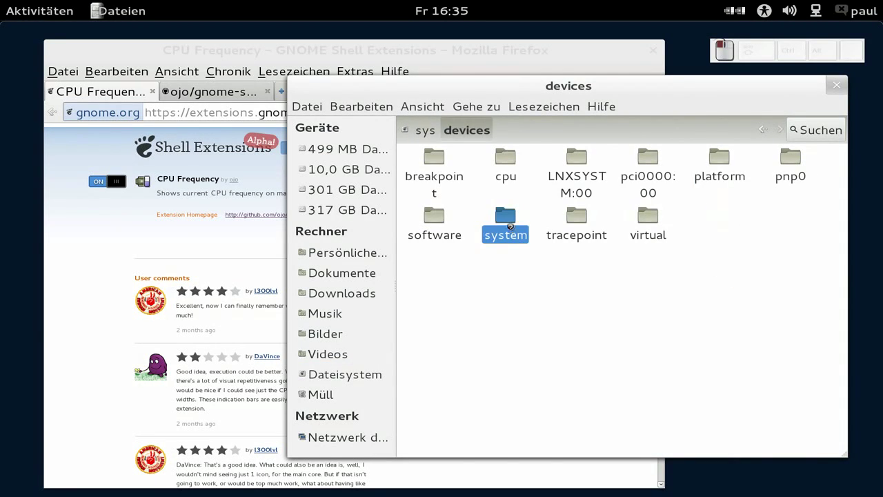
click(511, 167)
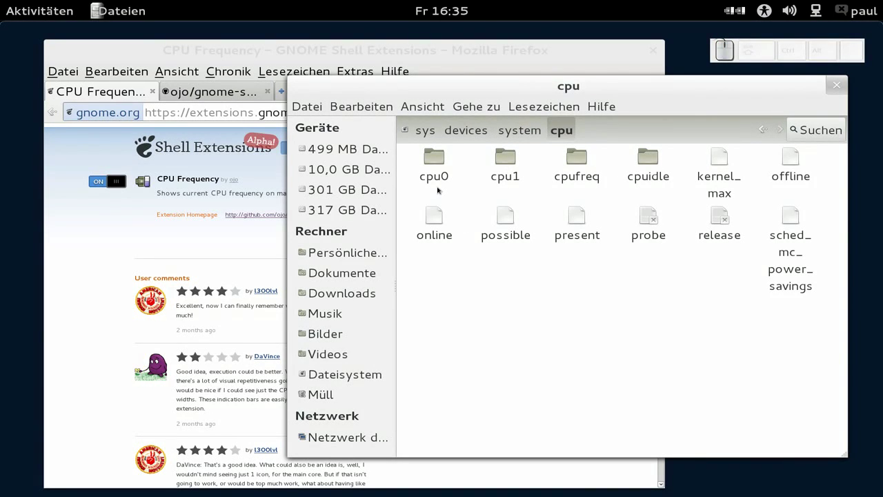
click(443, 178)
click(507, 169)
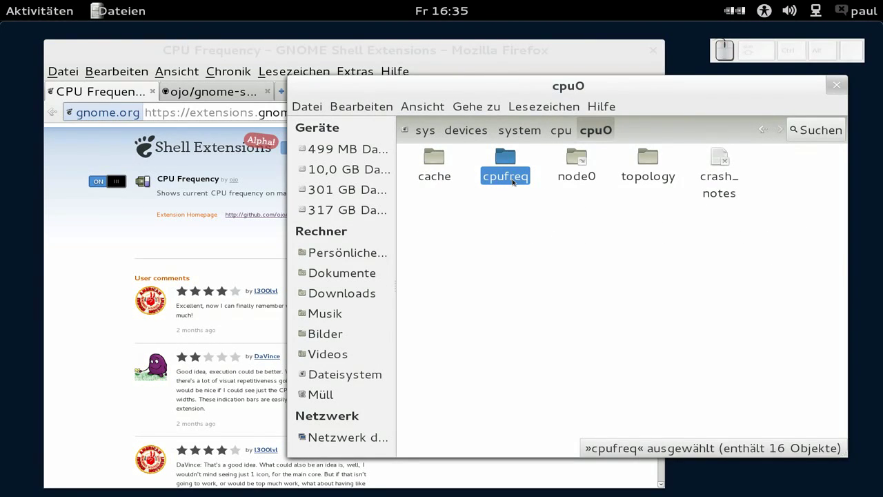
click(514, 182)
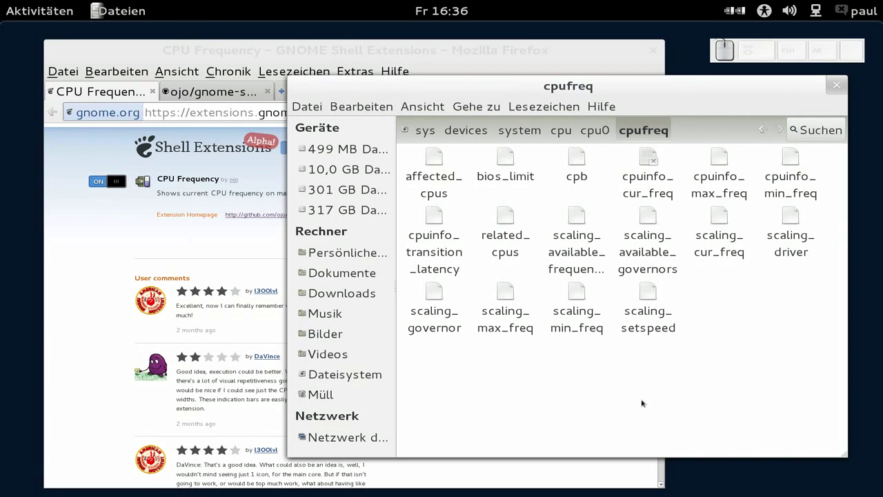
Return home, show hidden files and navigate into .local/share/gnome-shell/extensions.
click(380, 254)
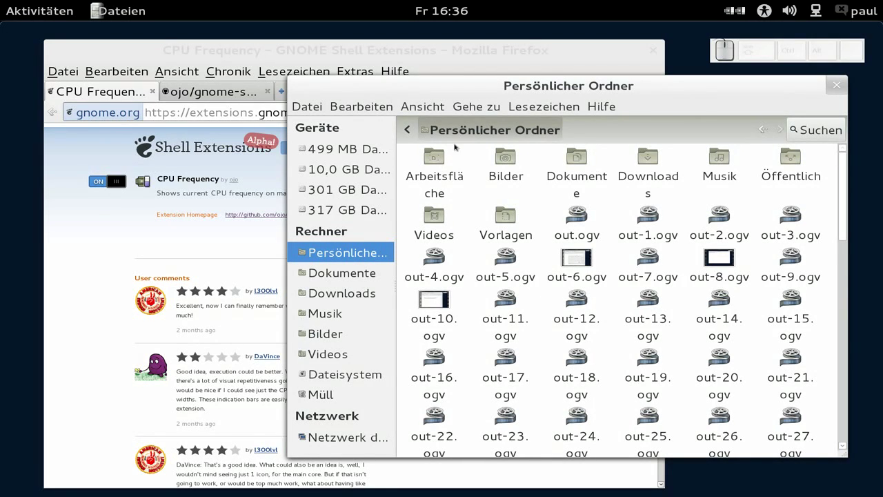
click(440, 108)
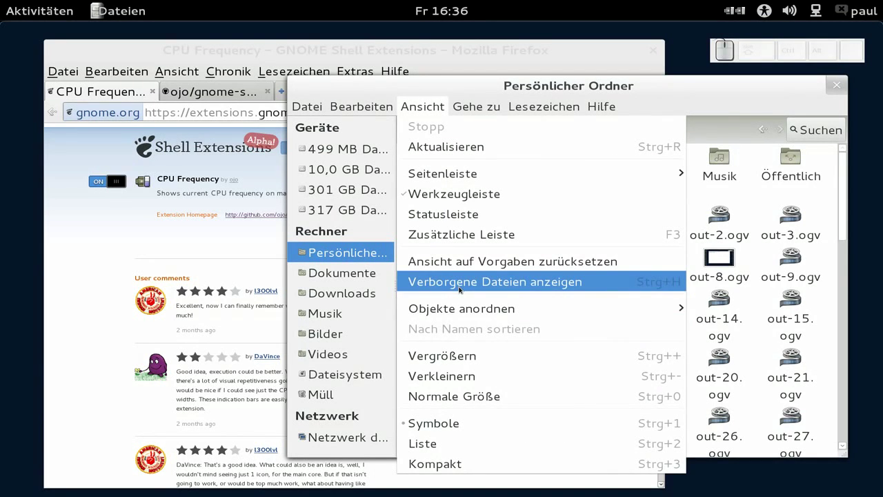
click(464, 290)
click(647, 340)
click(432, 168)
drag(640, 184, 637, 182)
click(446, 184)
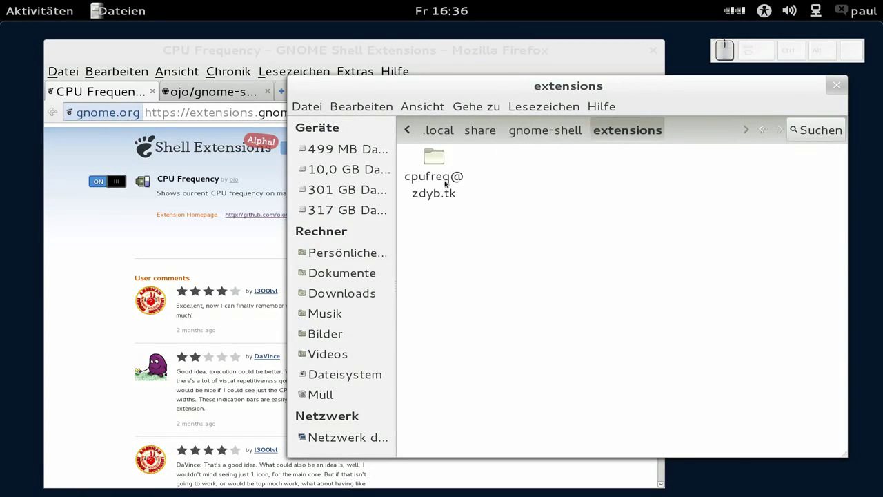
click(434, 188)
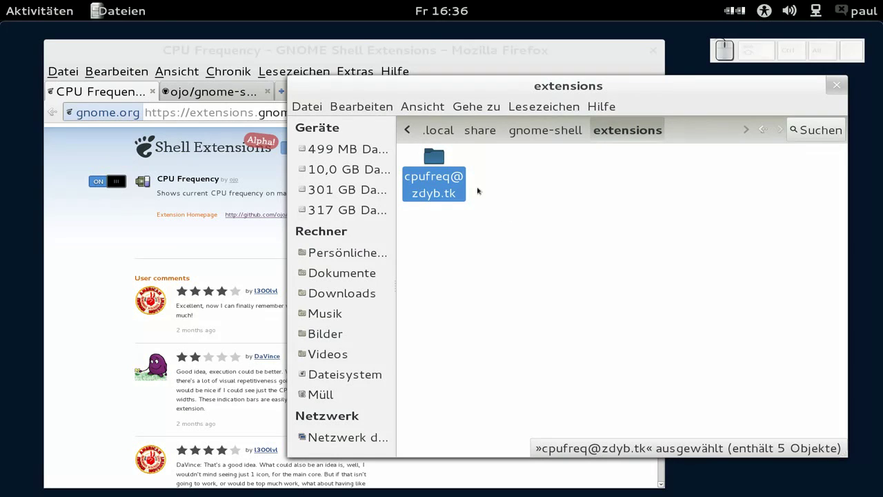
click(448, 187)
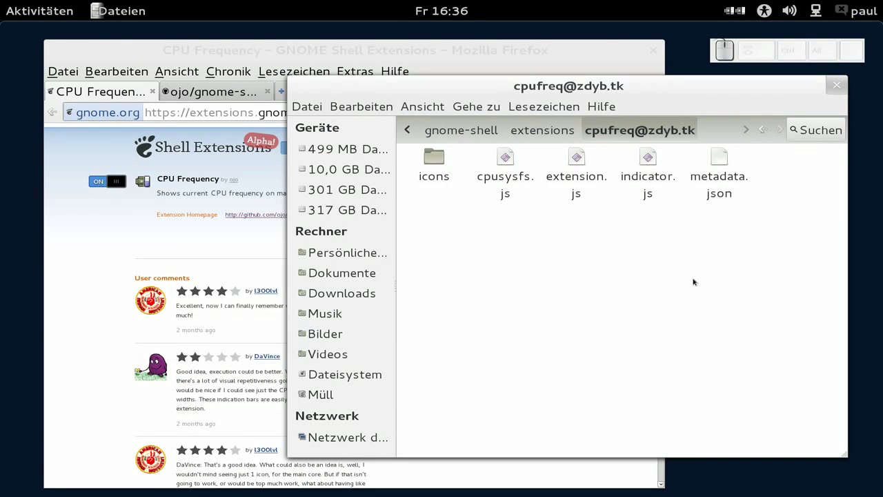
click(584, 177)
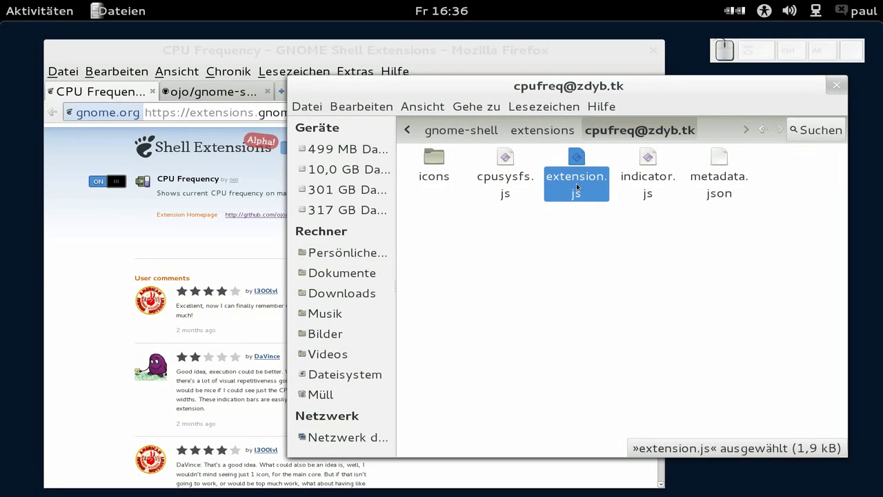
right_click(581, 188)
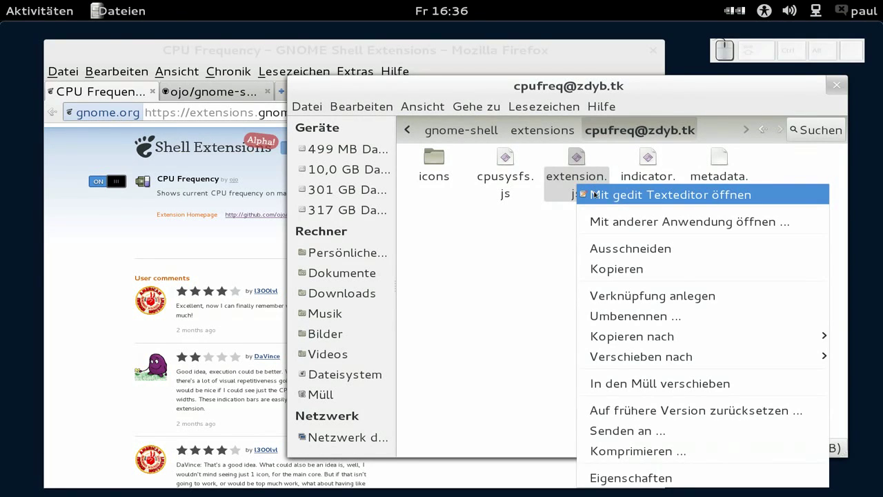
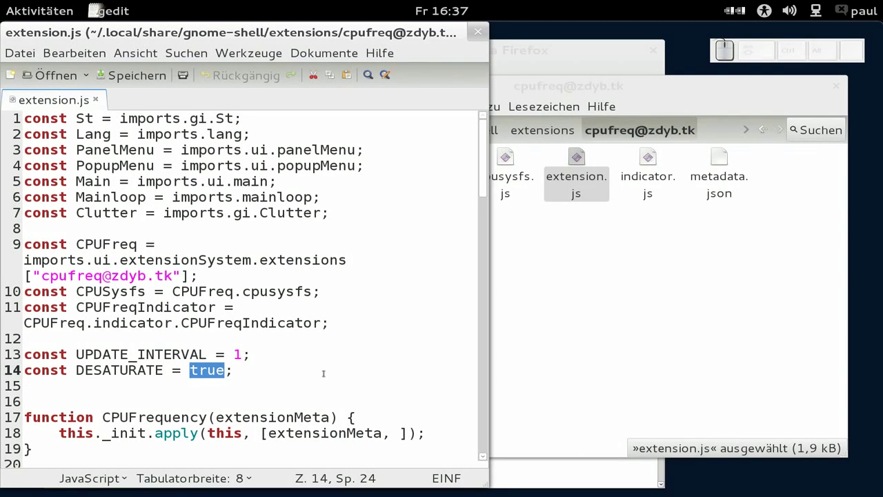
Set DESATURATE to false in extension.js and save the file.
key(f)
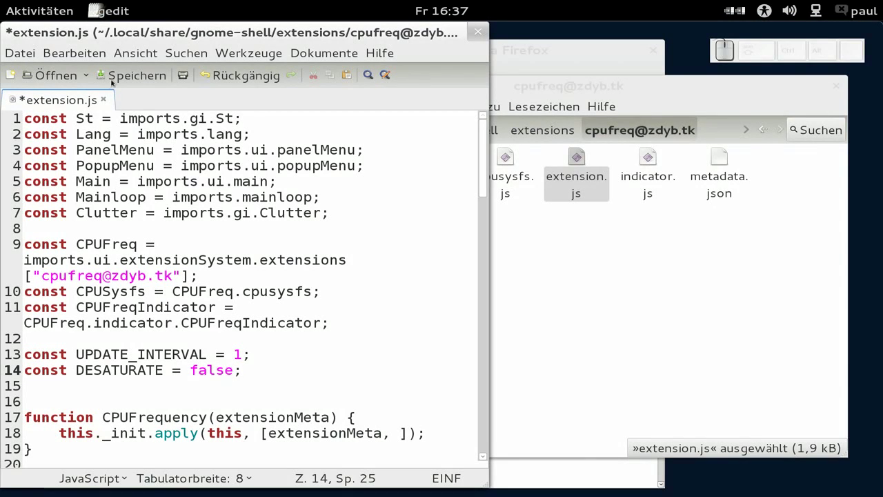
click(121, 72)
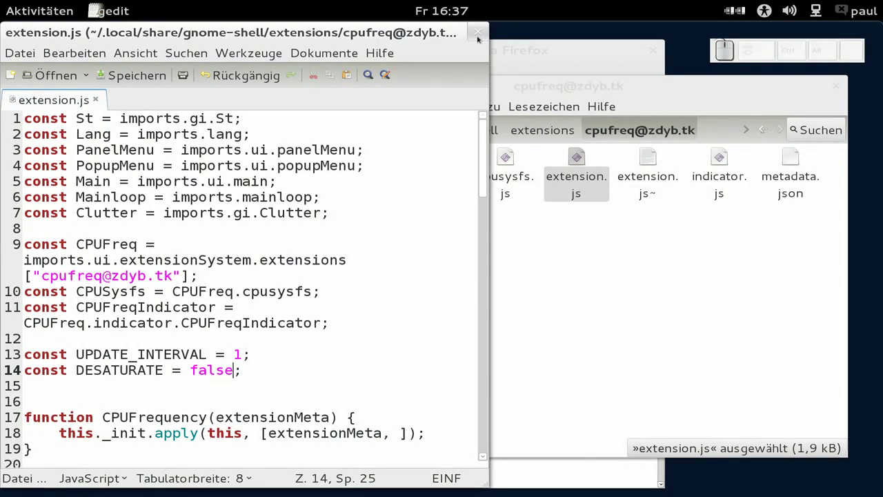
Close gedit, restart GNOME Shell with the r command and go back up to the extensions folder.
click(479, 36)
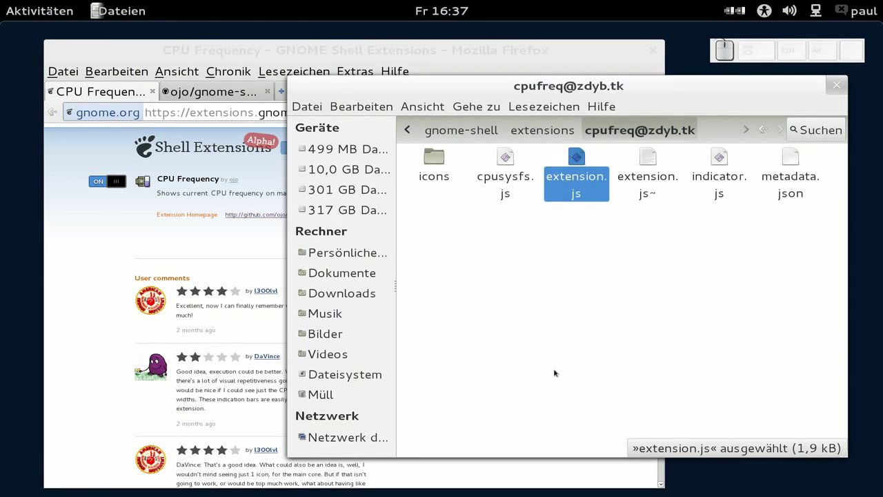
key(alt+F2)
key(r)
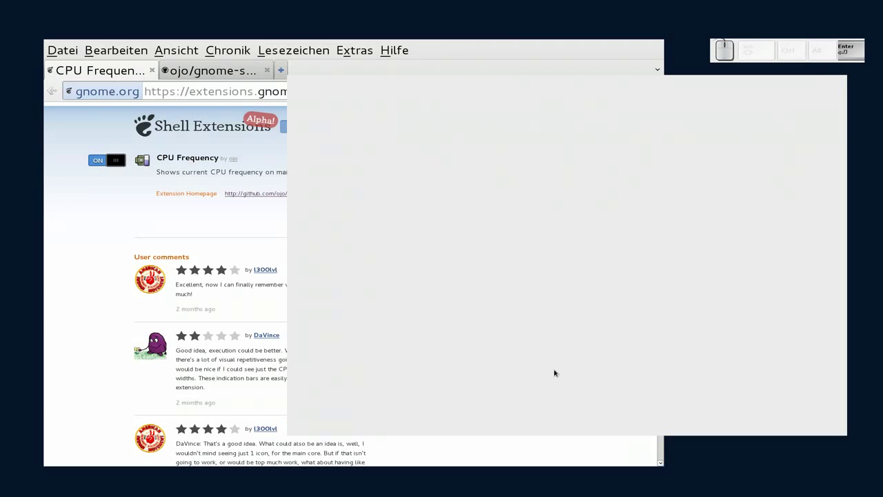
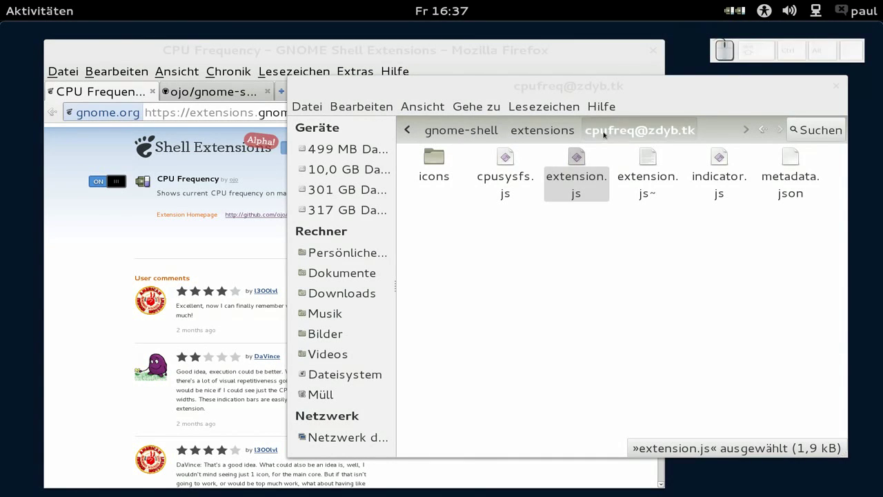
click(546, 131)
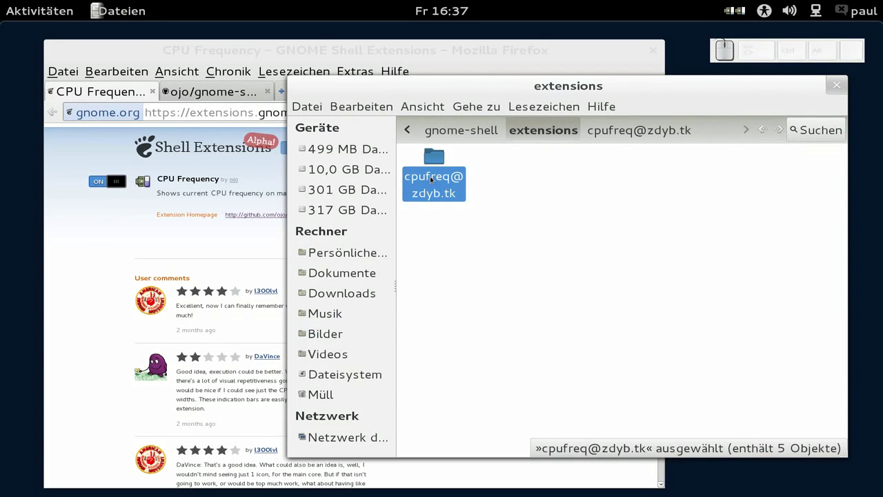
right_click(435, 180)
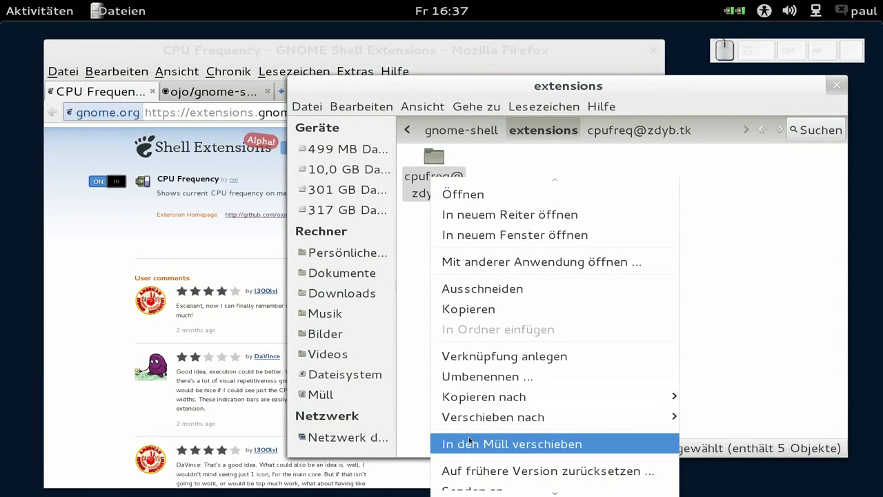
click(473, 445)
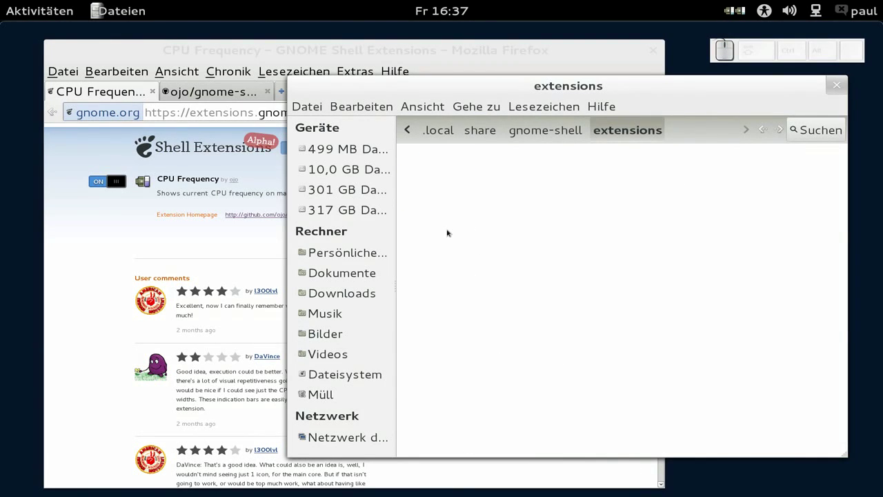
key(alt+F2)
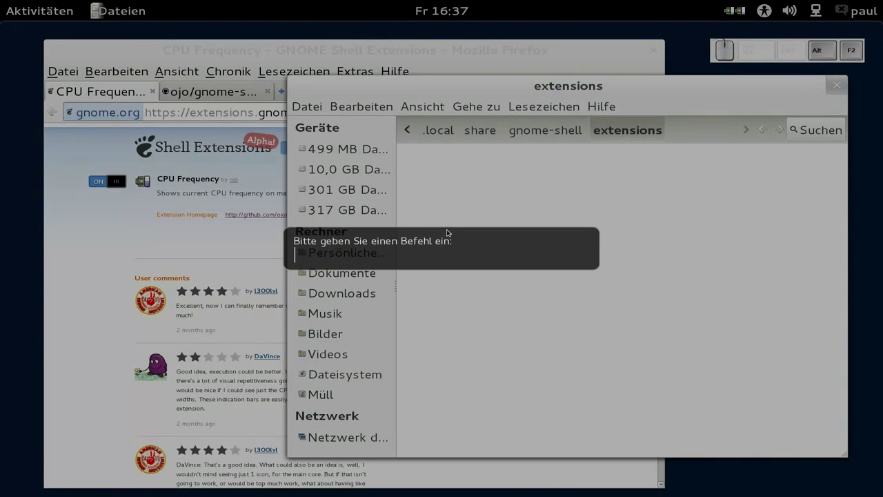
key(r)
key(Return)
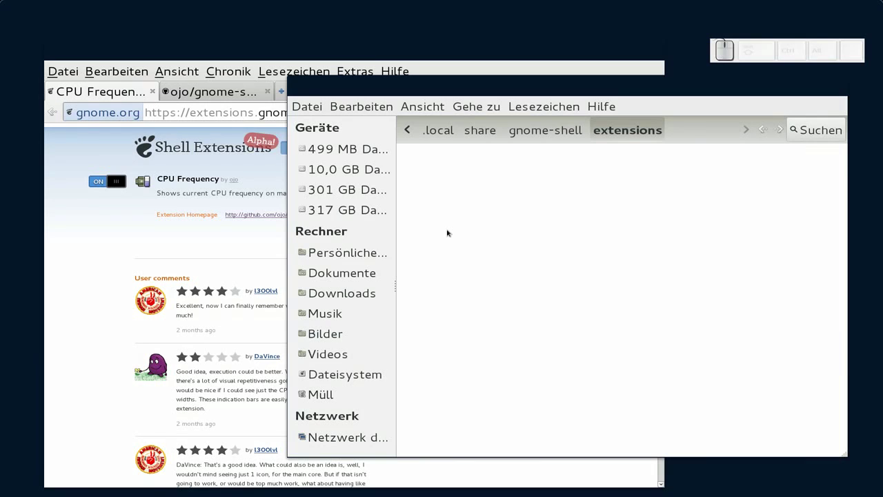